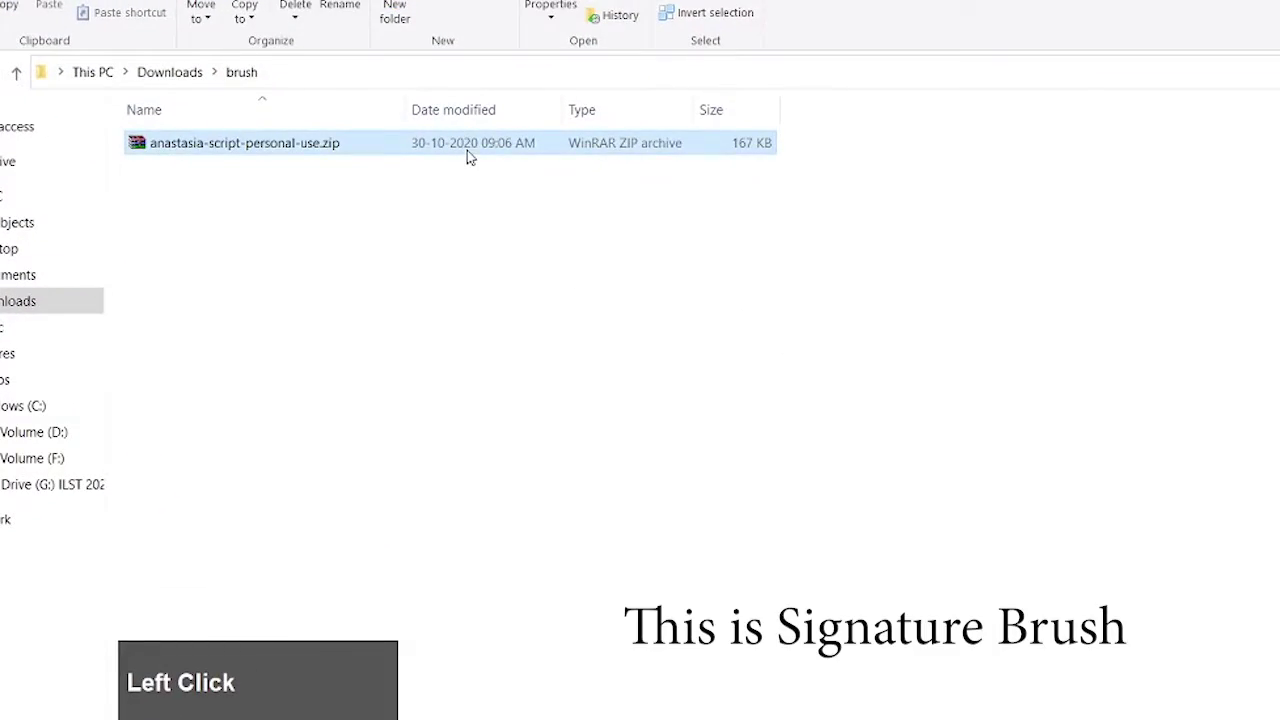
Step: Extract anastasia-script-personal-use.zip and enter the Anastasia Script Personal Use folder
left_click(571, 248)
left_click(200, 155)
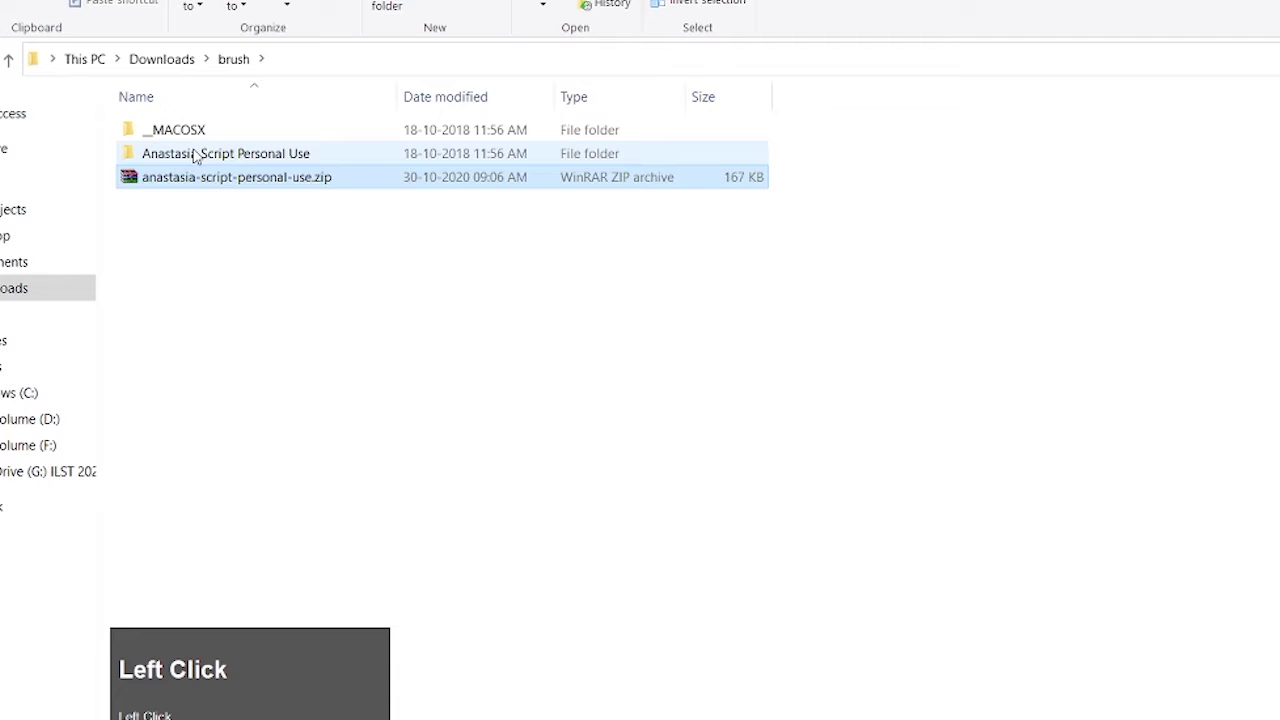
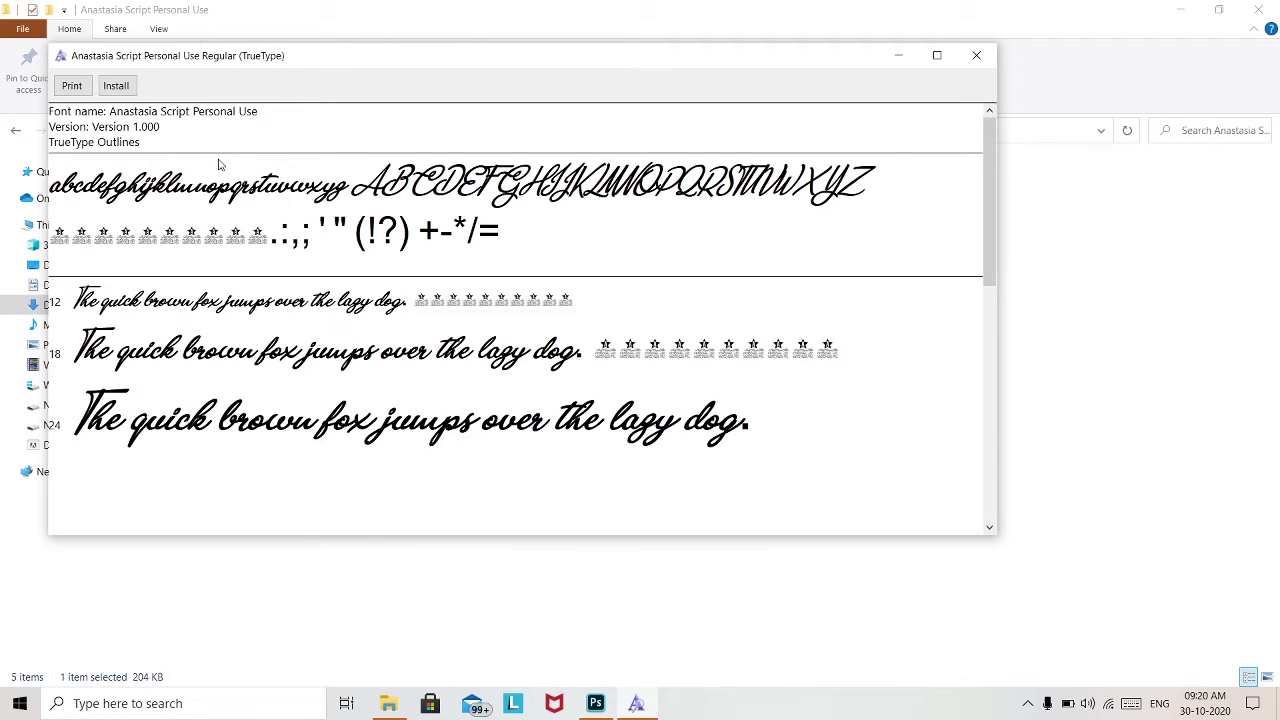
Step: Install the Anastasia Script Personal Use .ttf via Font Viewer, then return to Photoshop
left_click_drag(129, 92, 260, 375)
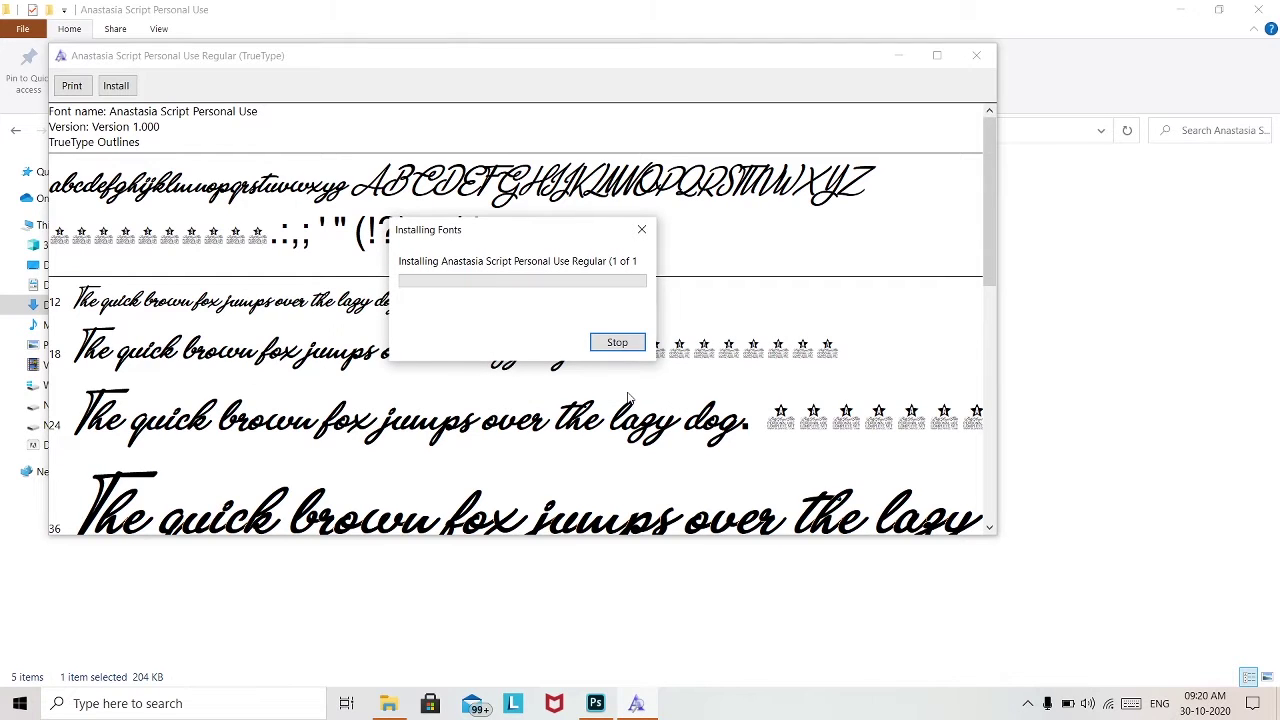
left_click(981, 59)
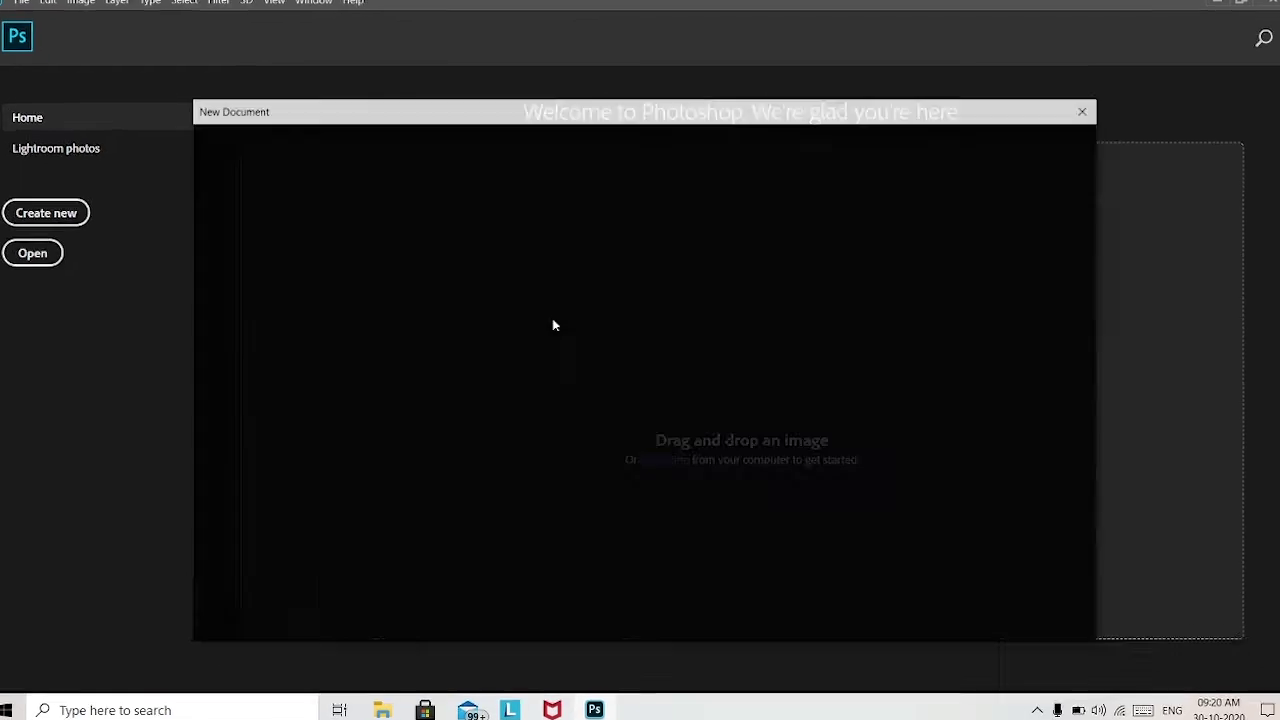
Step: Create a new 1000 × 1000 px document with a white background
left_click(963, 230)
left_click(917, 230)
type("100")
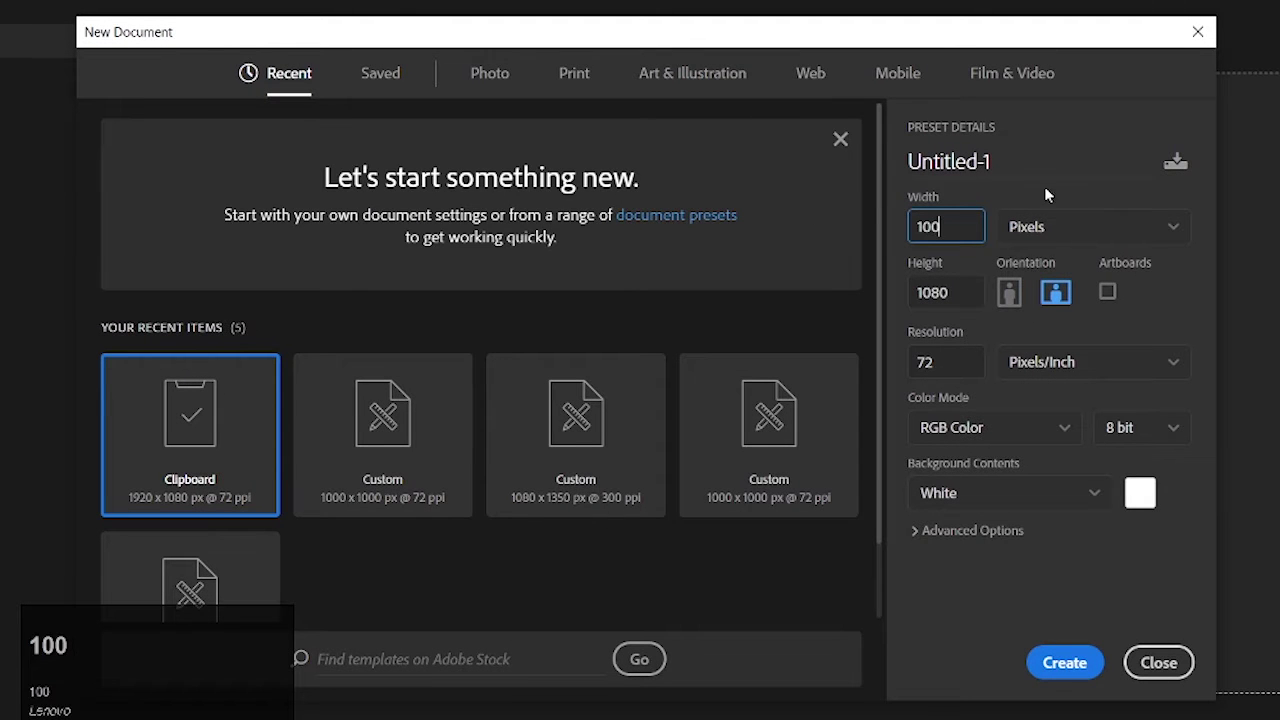
key("0")
left_click(963, 287)
type("1000")
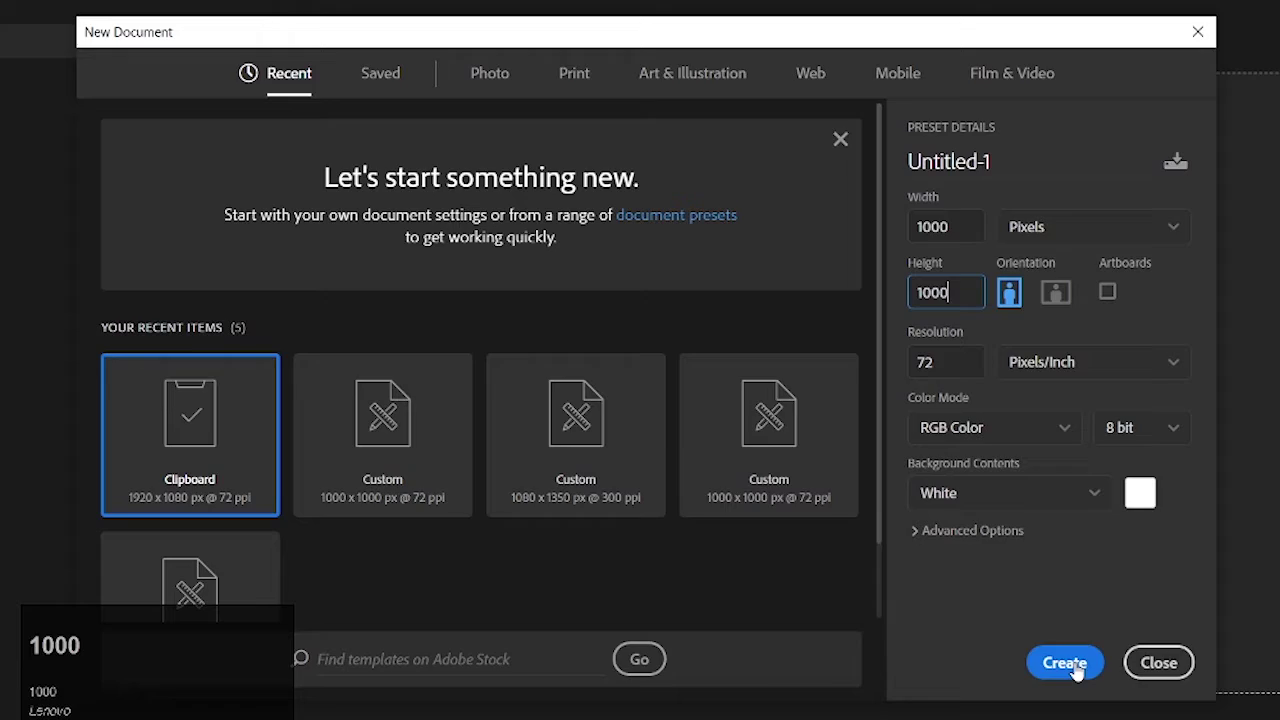
left_click(1079, 669)
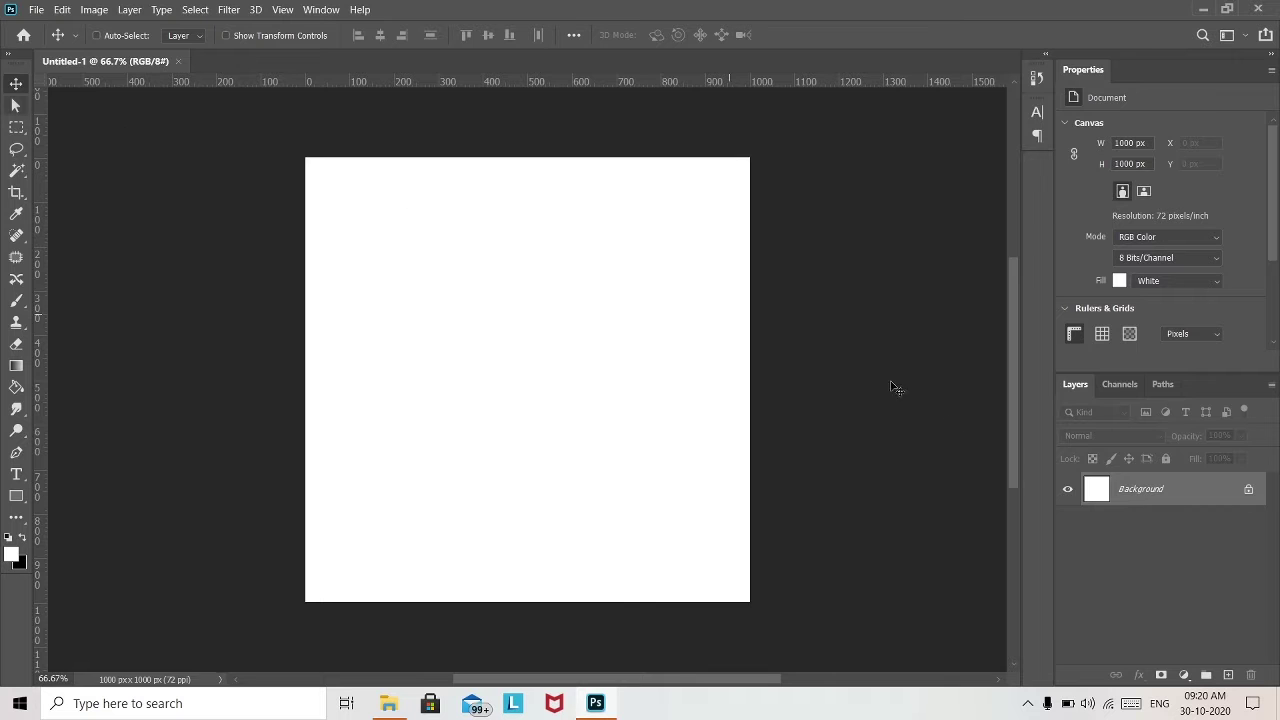
Step: Add an empty Layer 1, switch to the Type tool and show the Character panel
left_click(1227, 673)
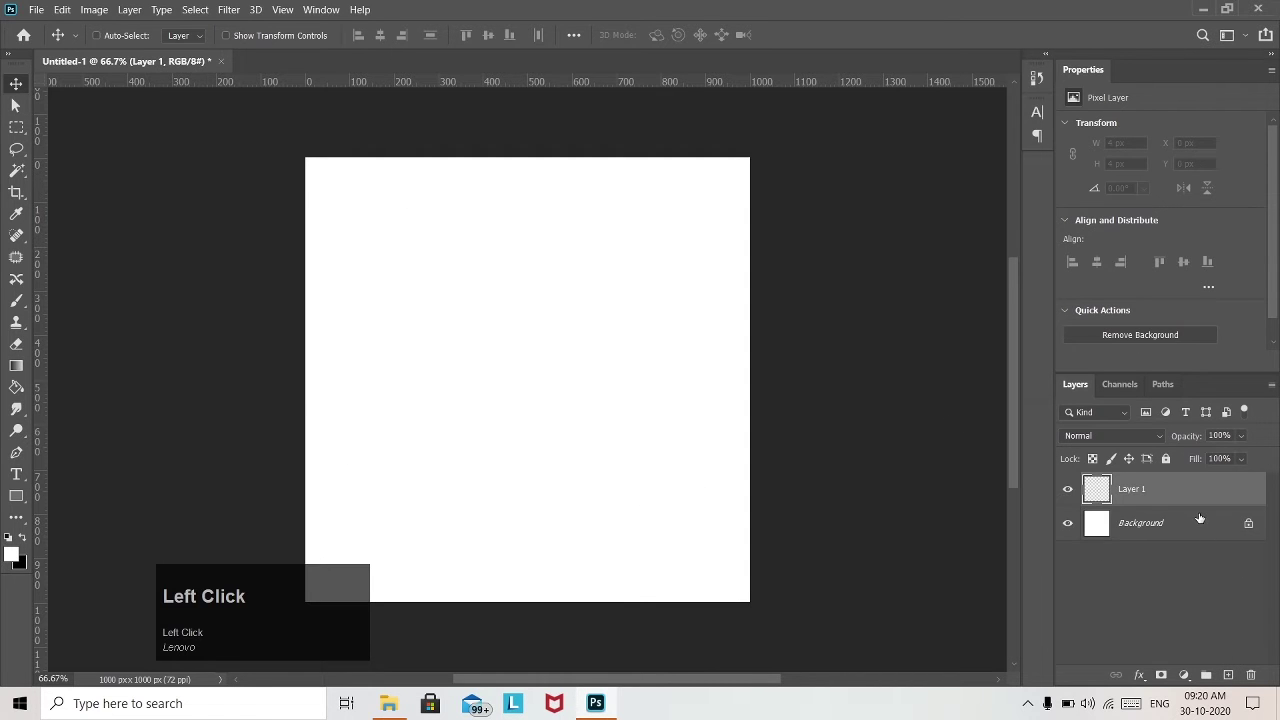
left_click(24, 494)
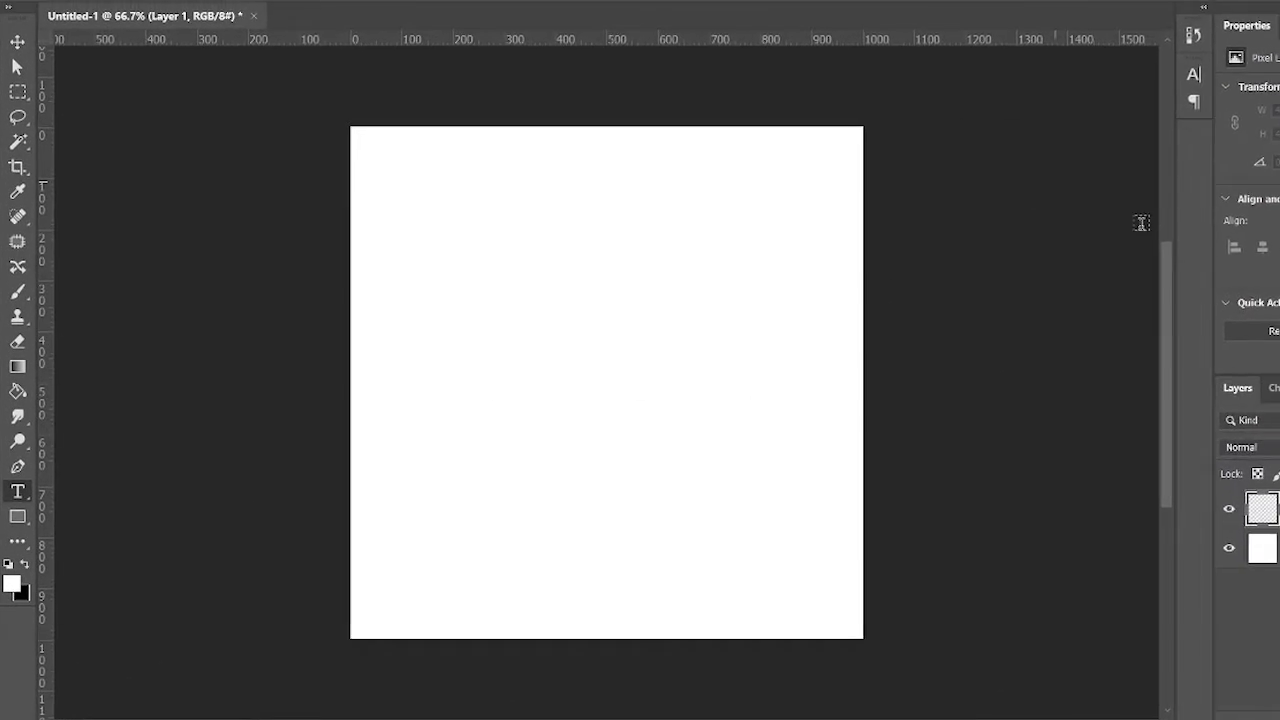
left_click(334, 6)
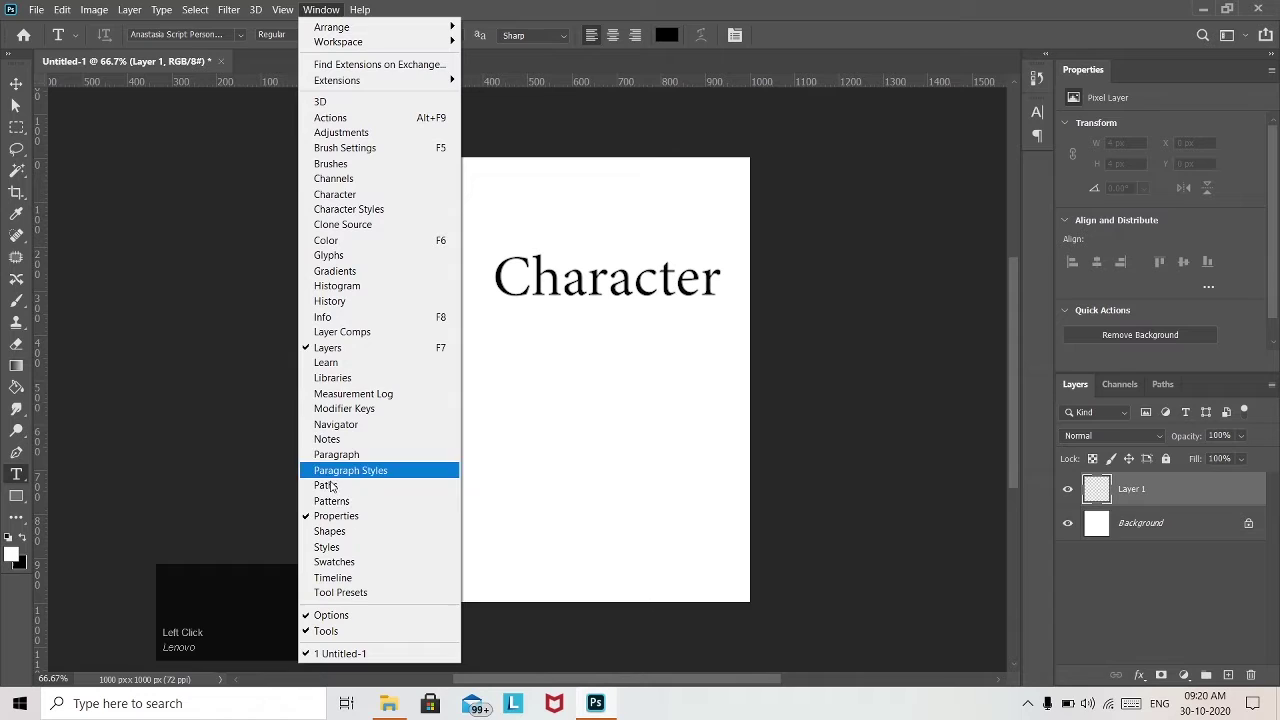
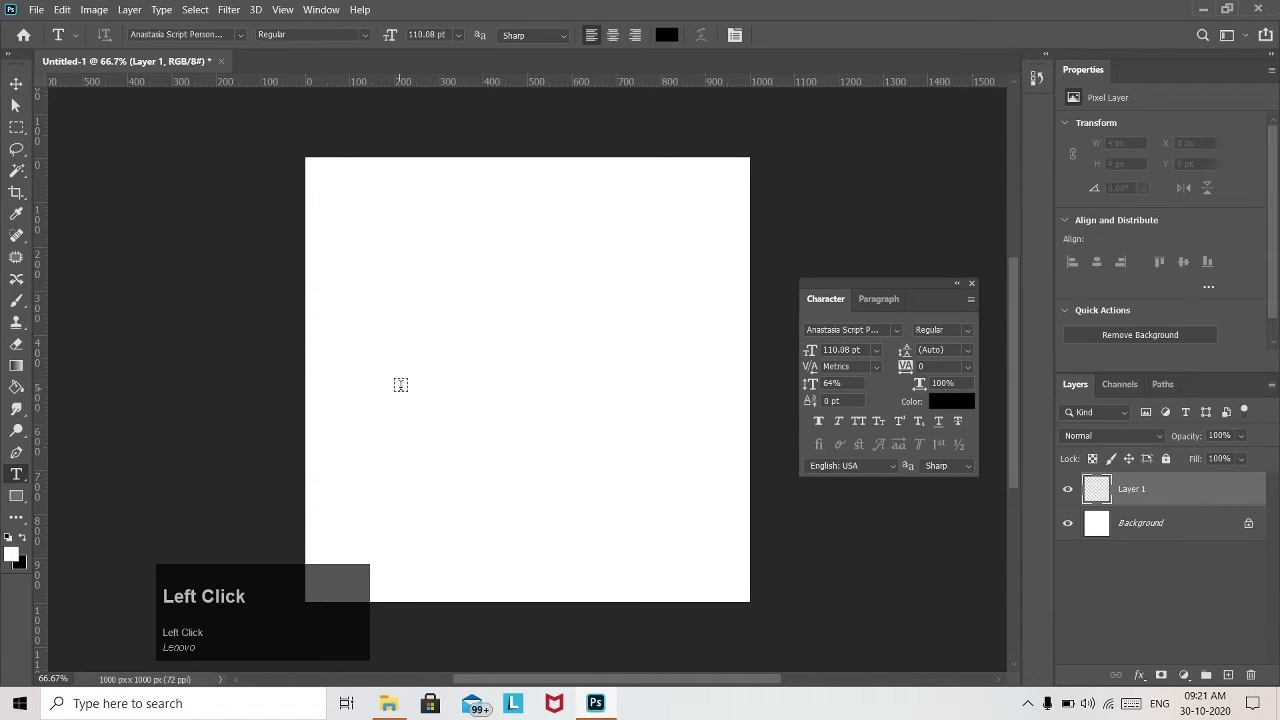
Step: Choose Anastasia Script Personal Use and write 'pkeditor' on the canvas
left_click(896, 334)
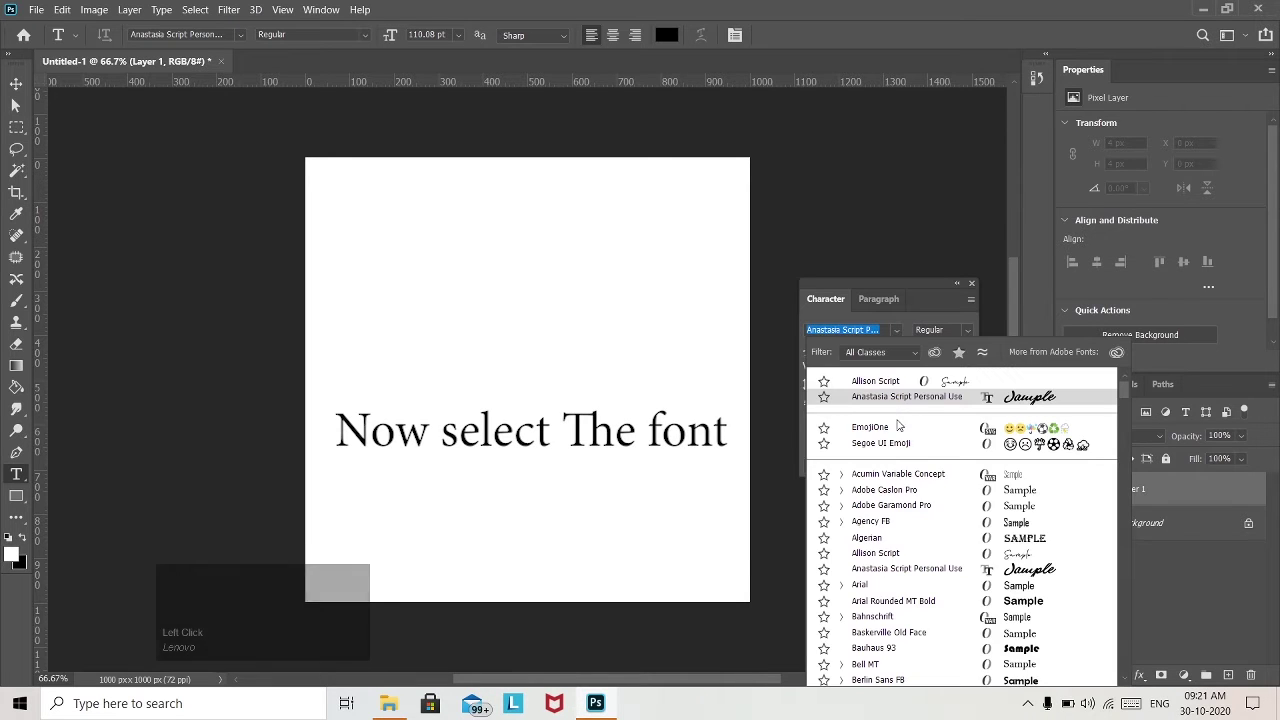
scroll("down", 3)
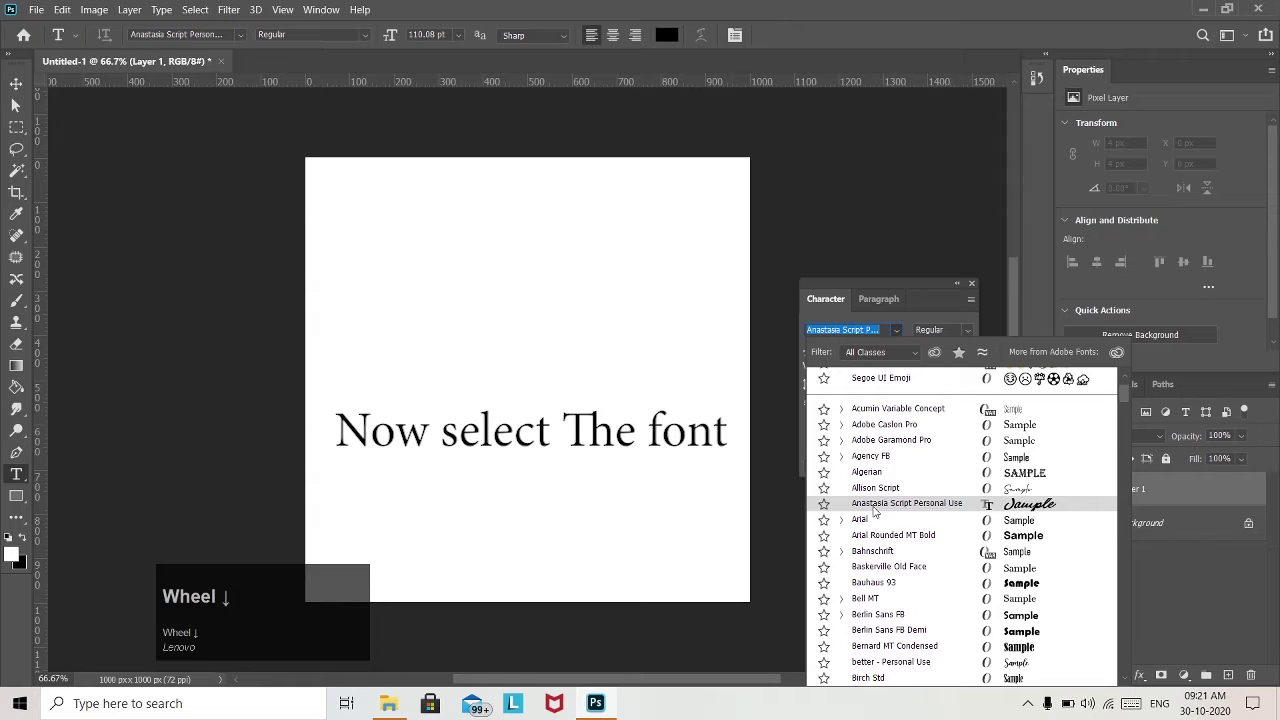
left_click(893, 509)
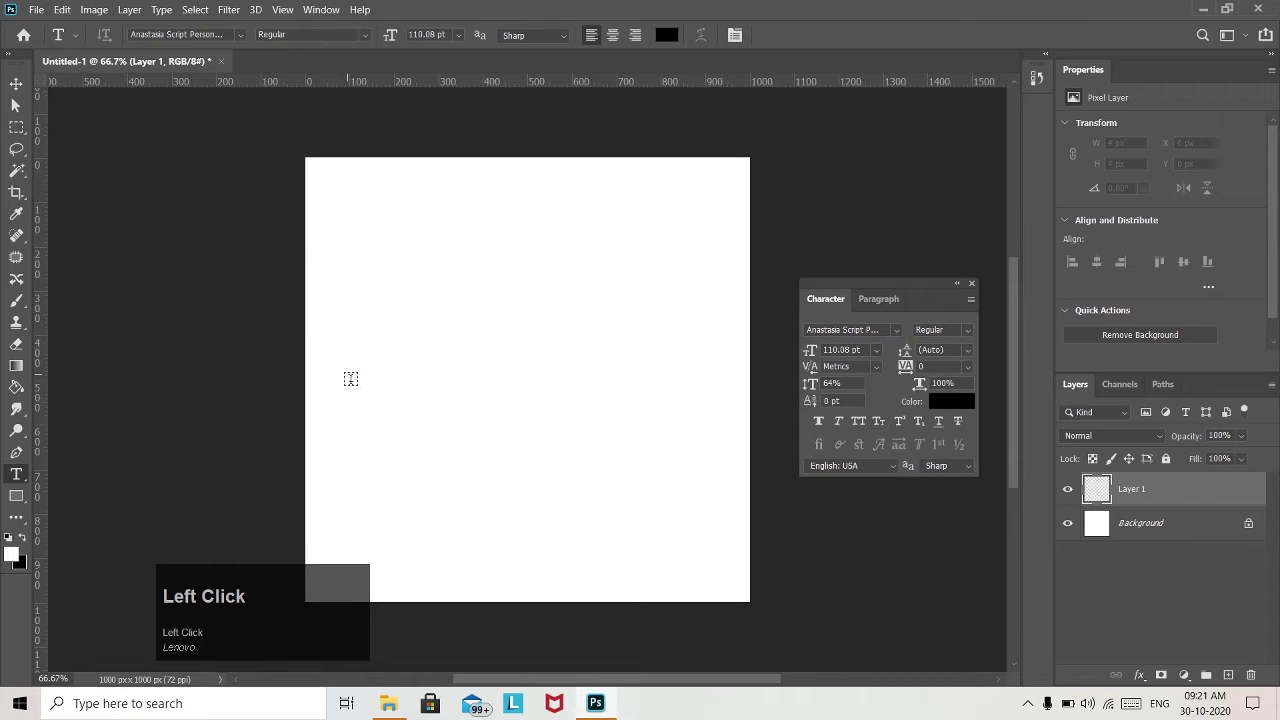
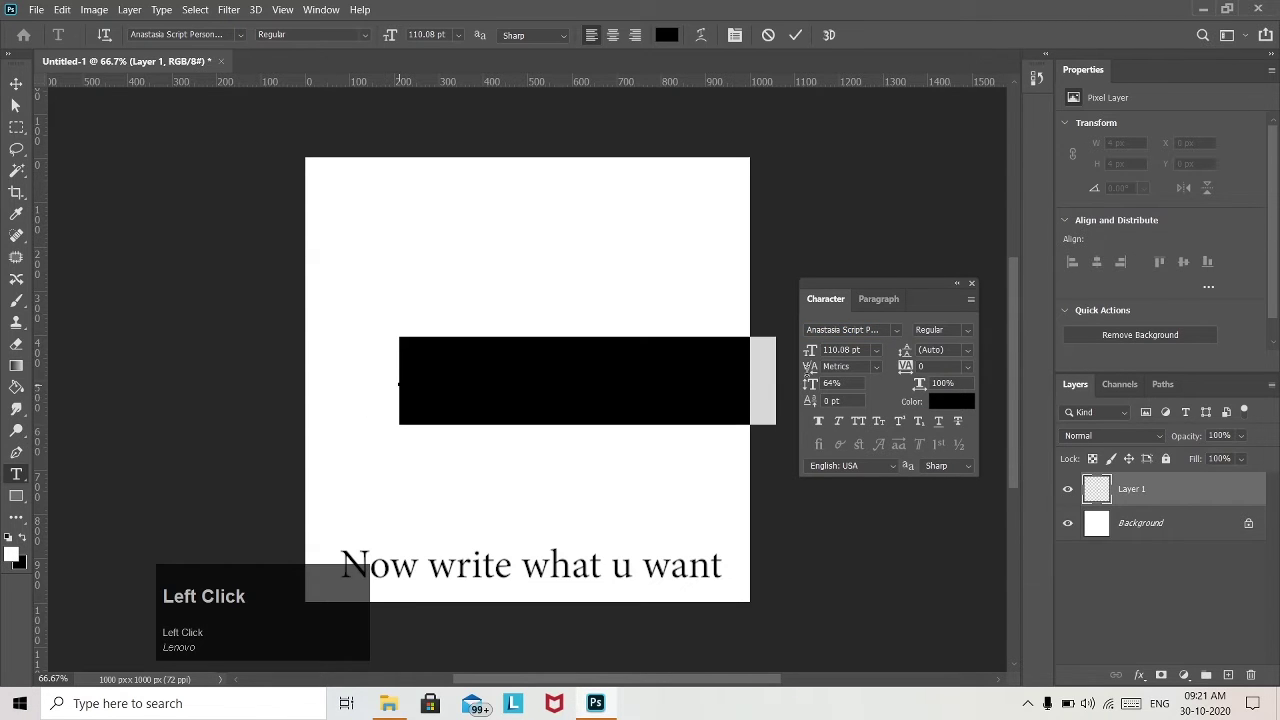
type("pkeditor")
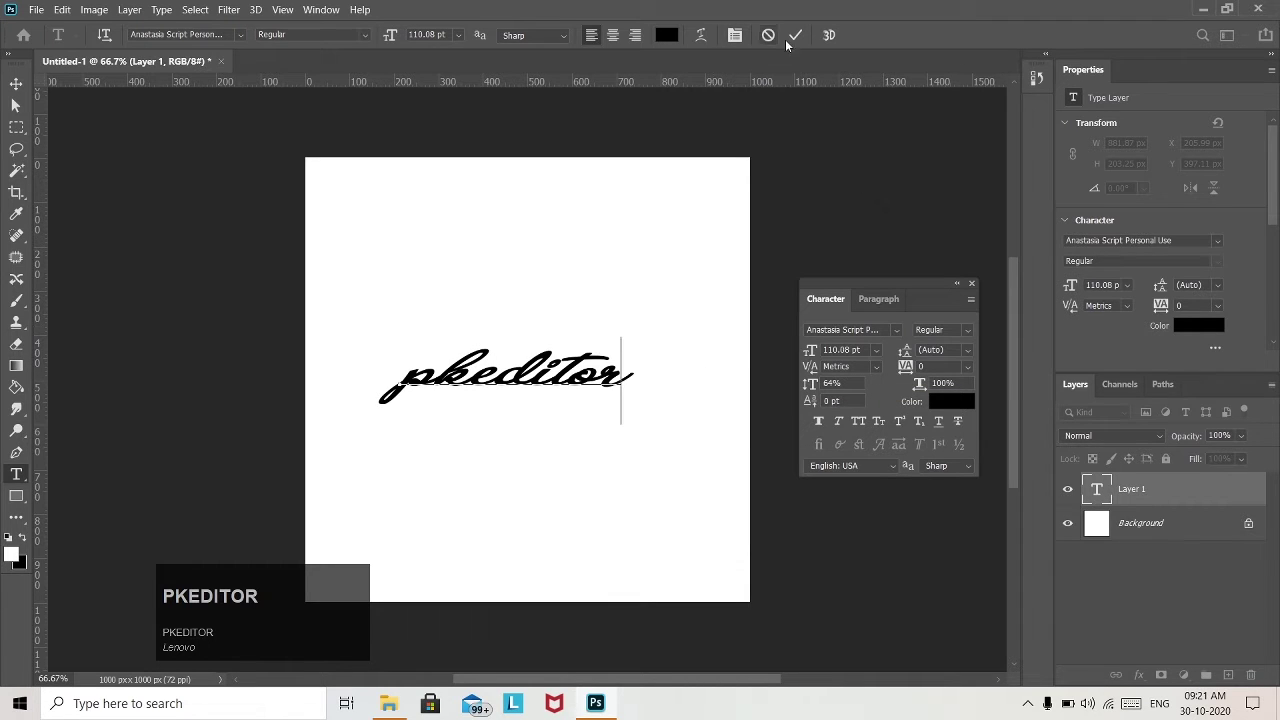
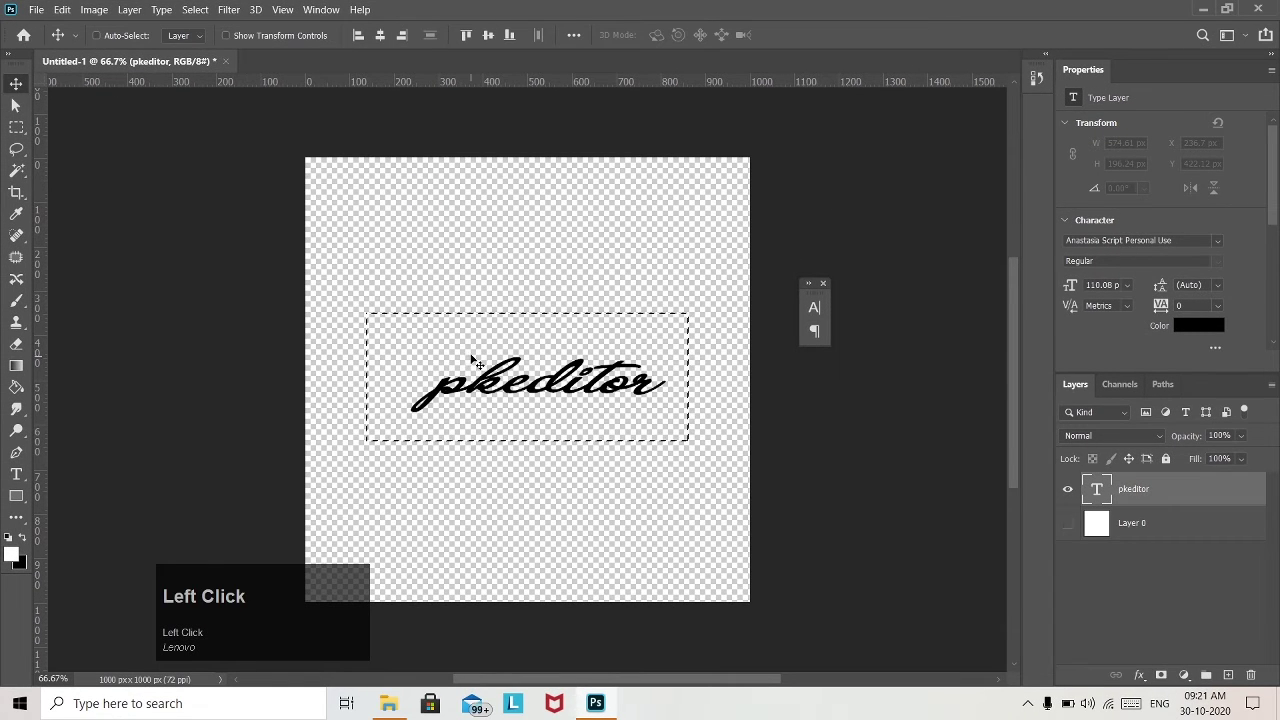
Step: Deselect after defining the pkeditor brush and show only the white Background layer
key("ctrl+d")
left_click(1074, 529)
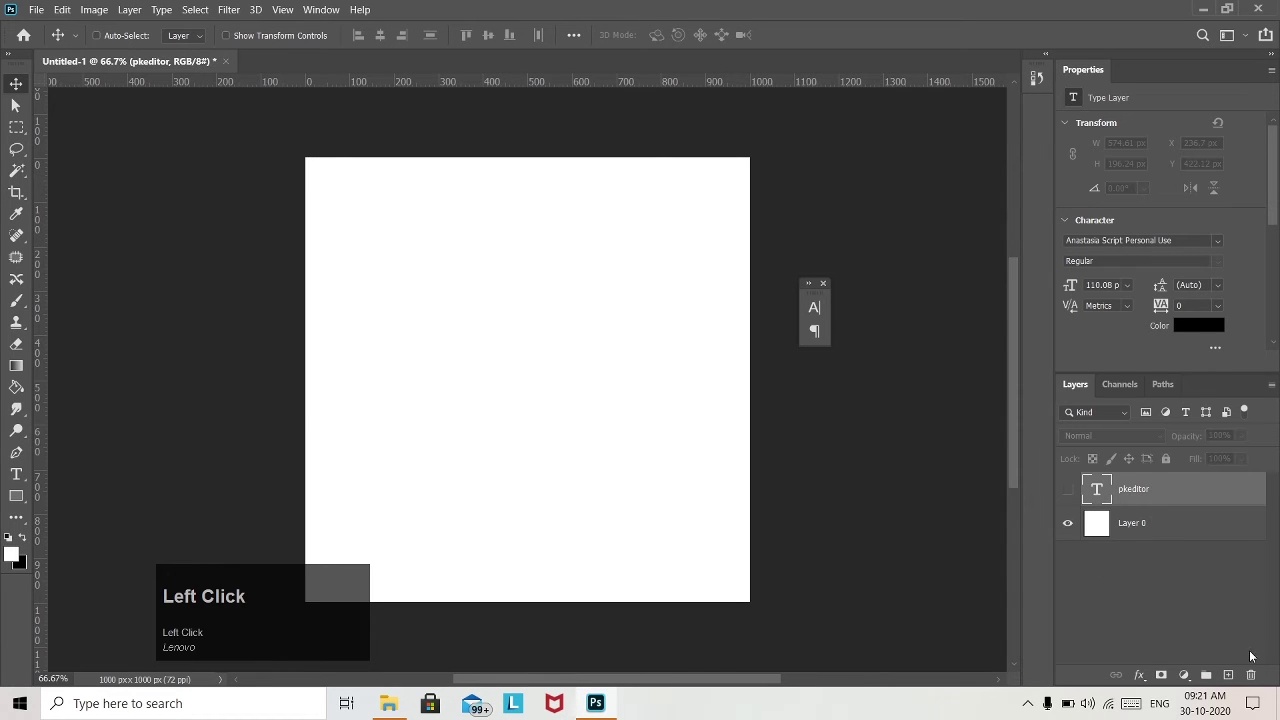
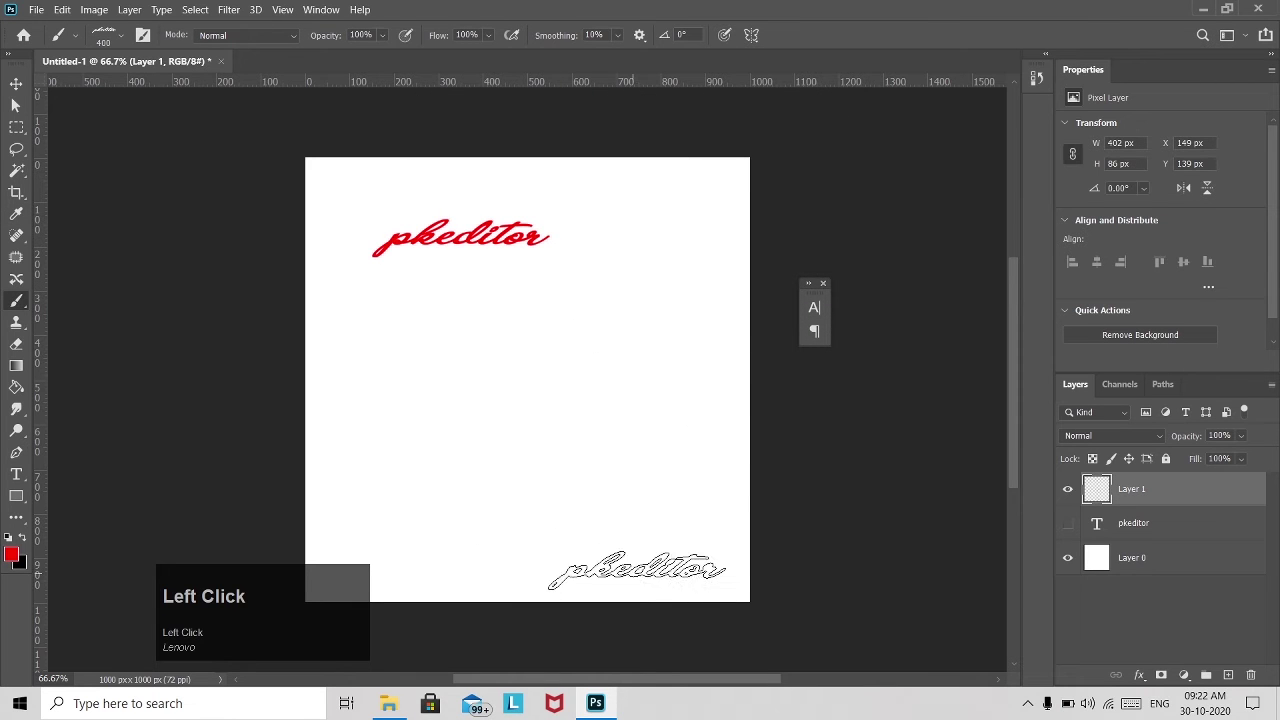
Step: Shrink the pkeditor brush with [ before stamping the red signatures
key("[")
type("[[[[[[[")
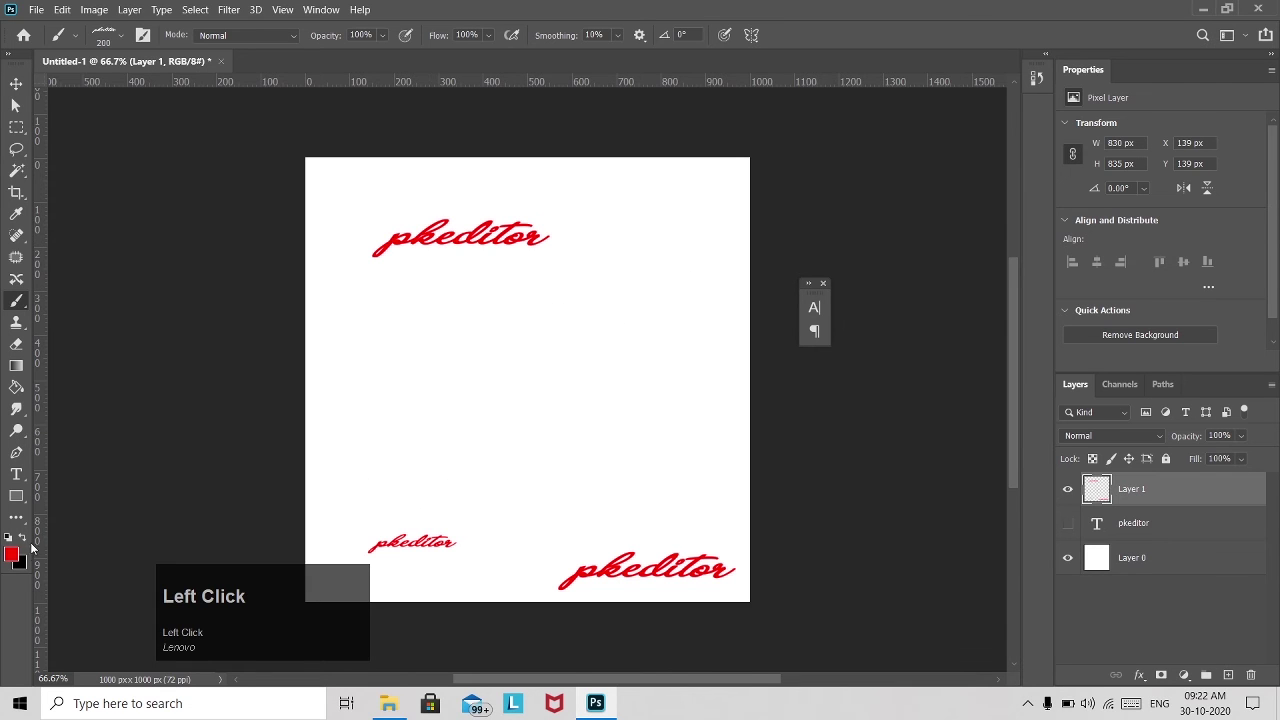